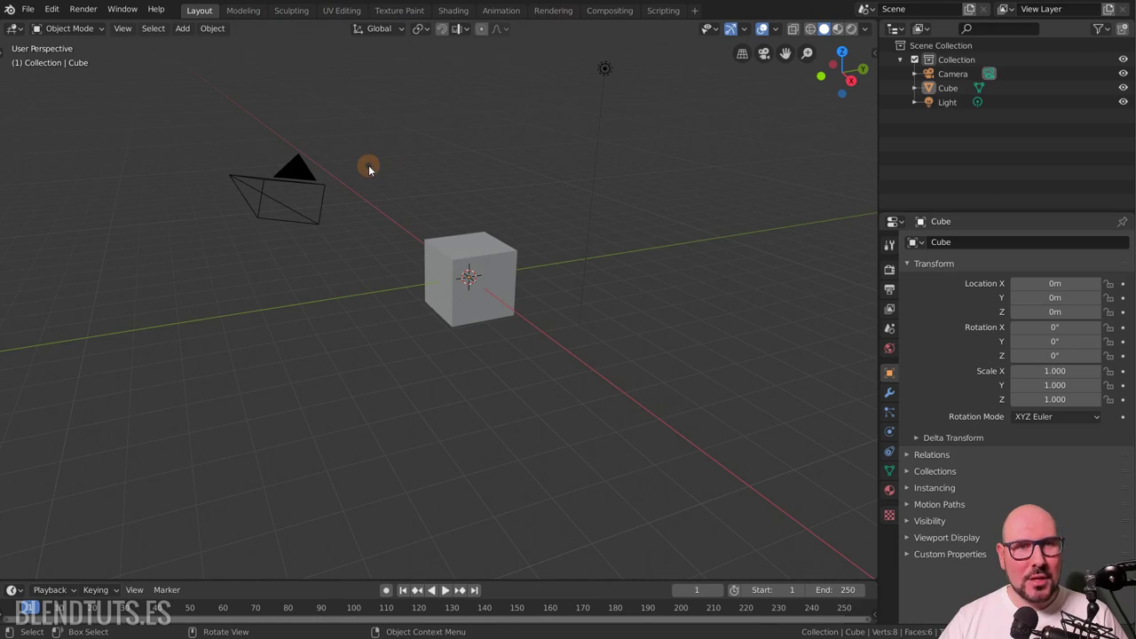
Select the default cube in the 3D viewport
click(472, 276)
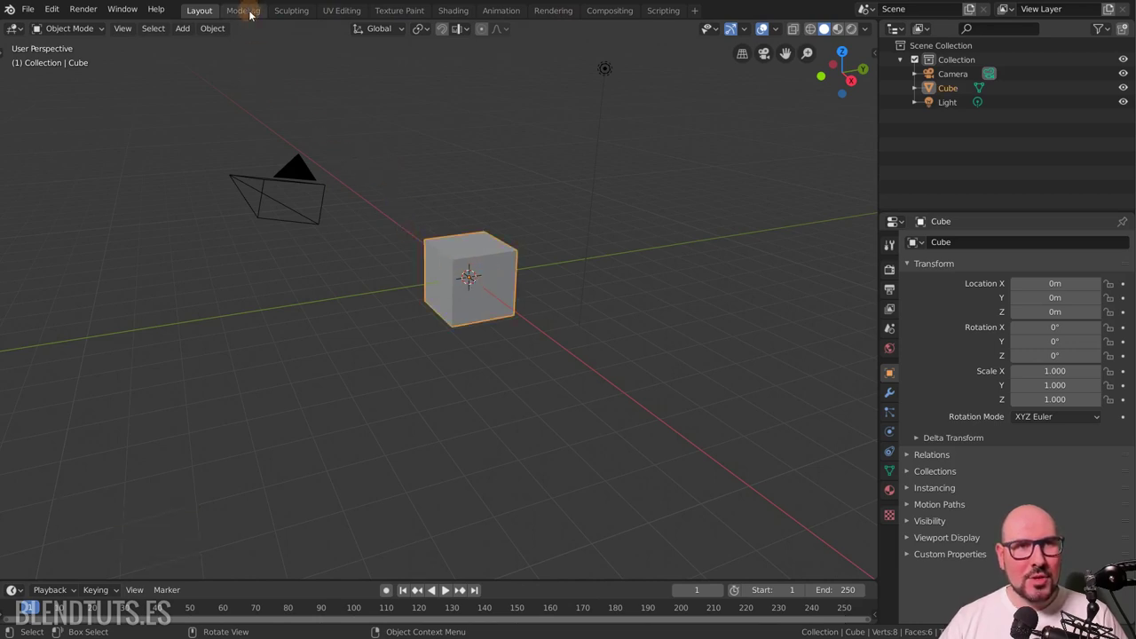
Visit the Modeling, UV Editing, Shading and Compositing workspaces, then return to Layout
click(255, 17)
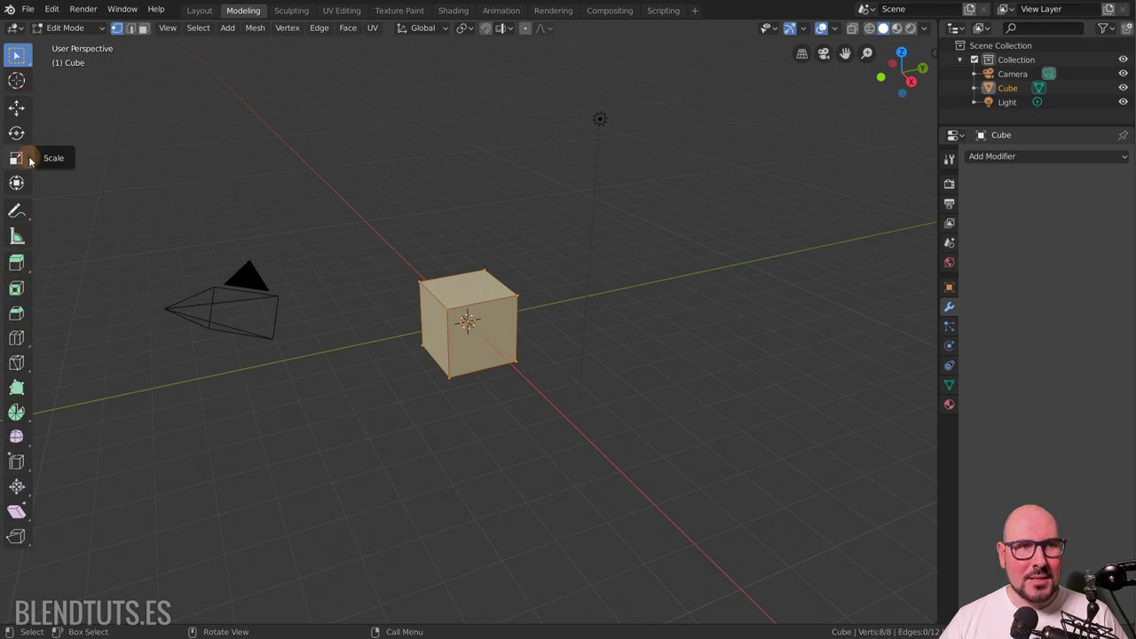
click(300, 14)
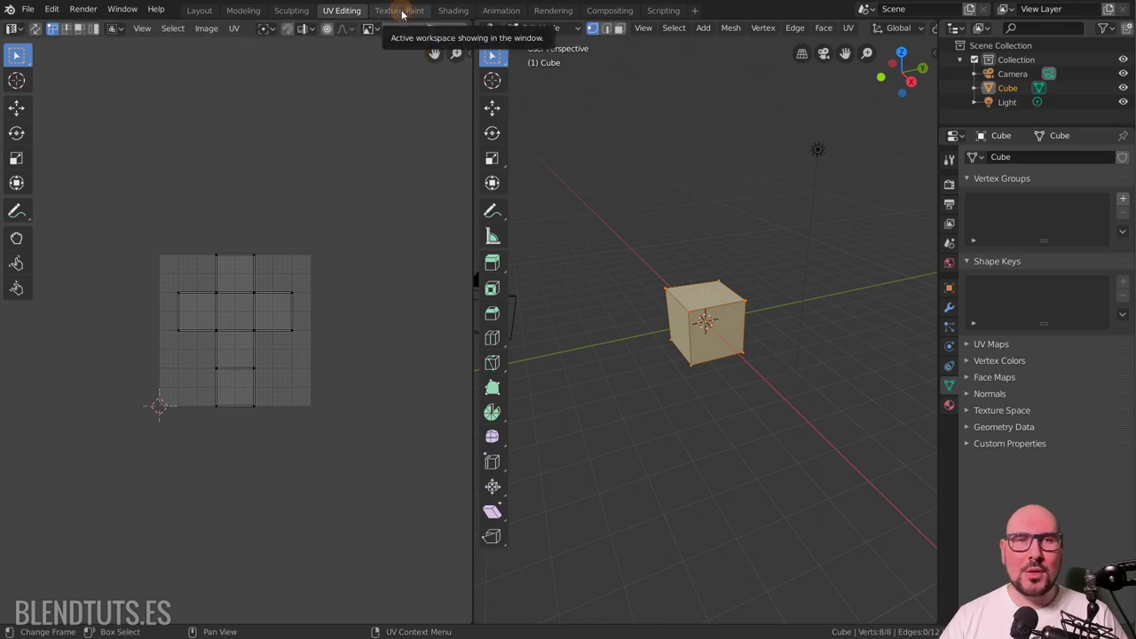
click(405, 21)
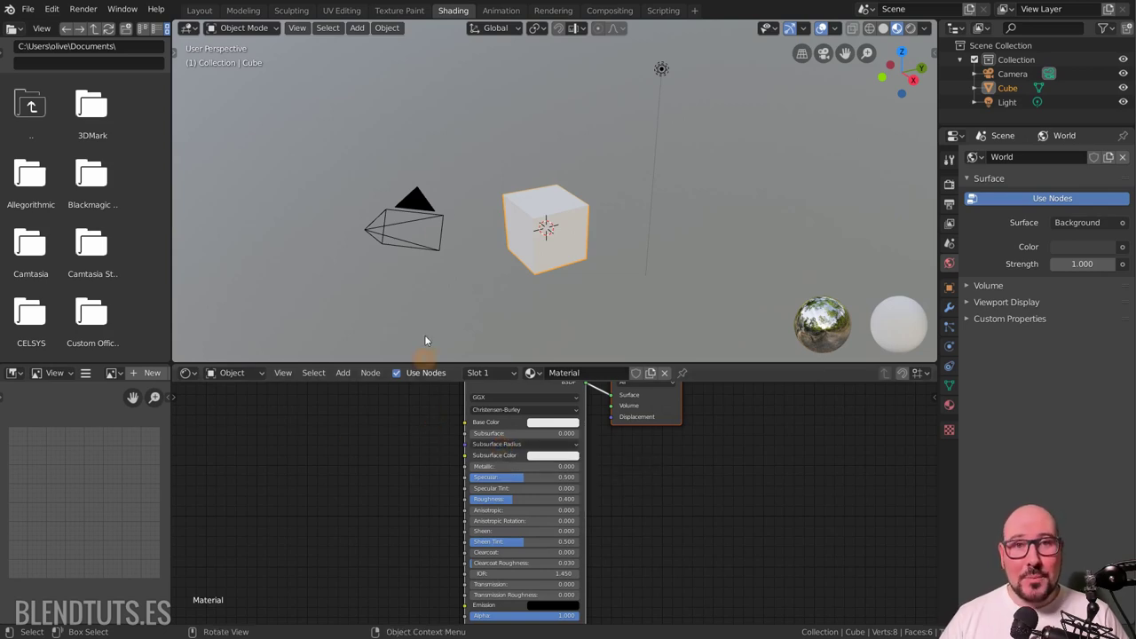
click(610, 14)
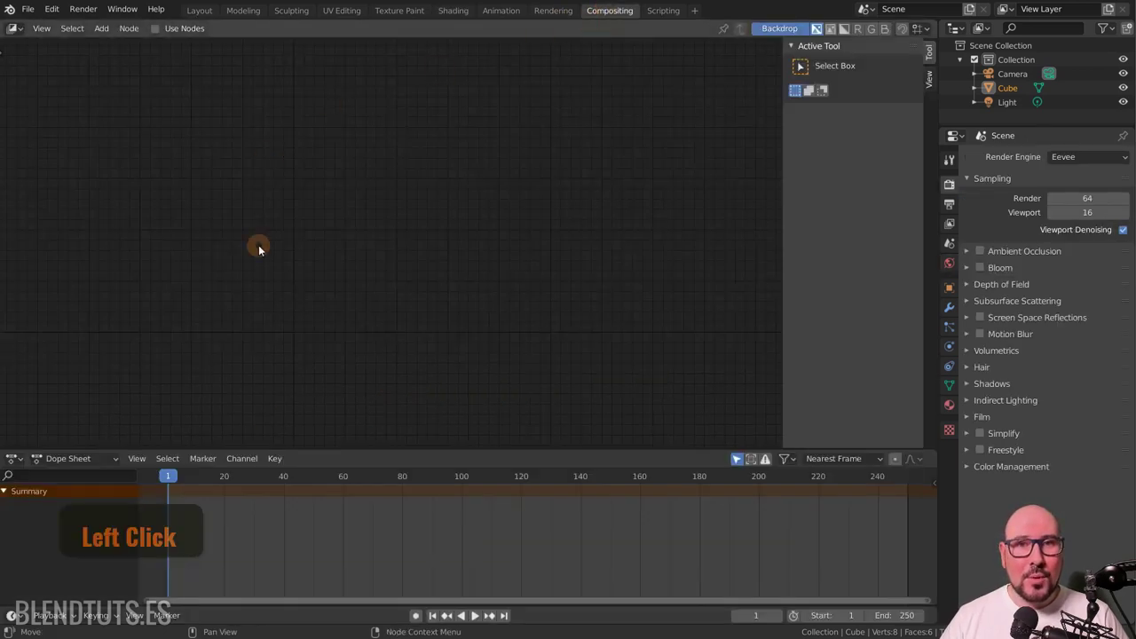
click(199, 14)
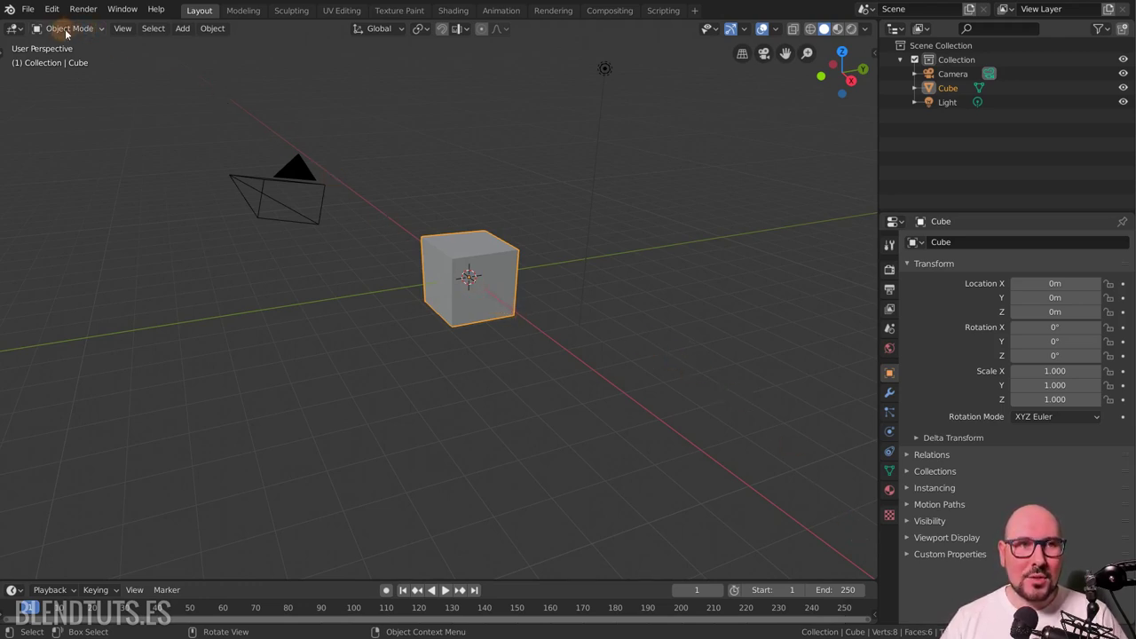
Switch over to the Modeling workspace tab
click(96, 34)
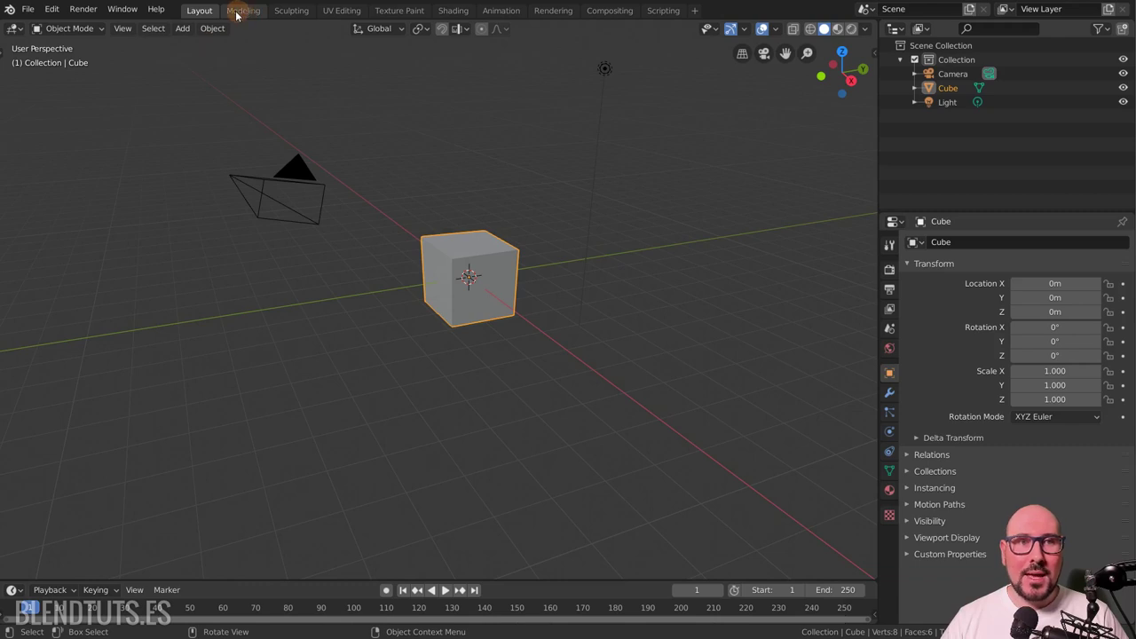
Show the Workspace panel in the Tool properties and peek at its Mode choices without changing them
click(251, 15)
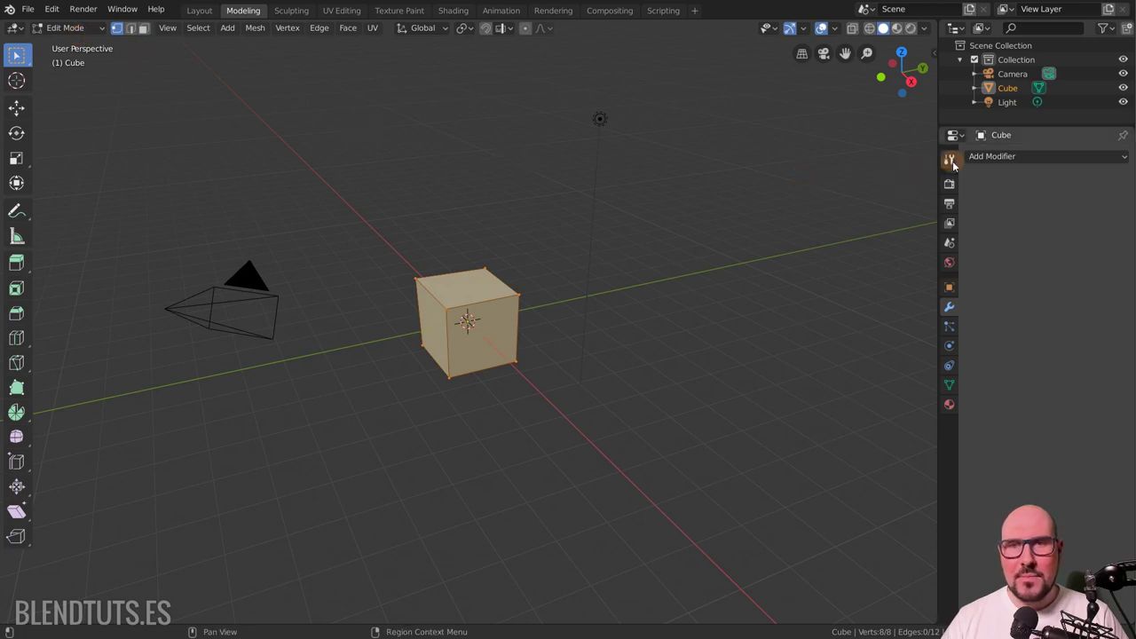
click(948, 165)
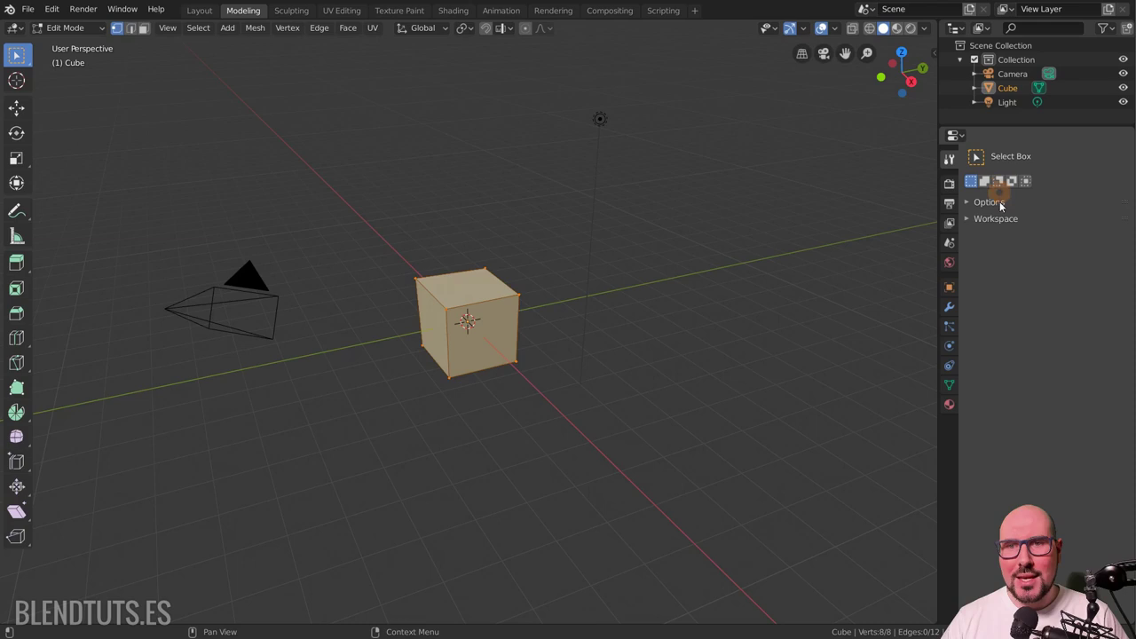
click(976, 225)
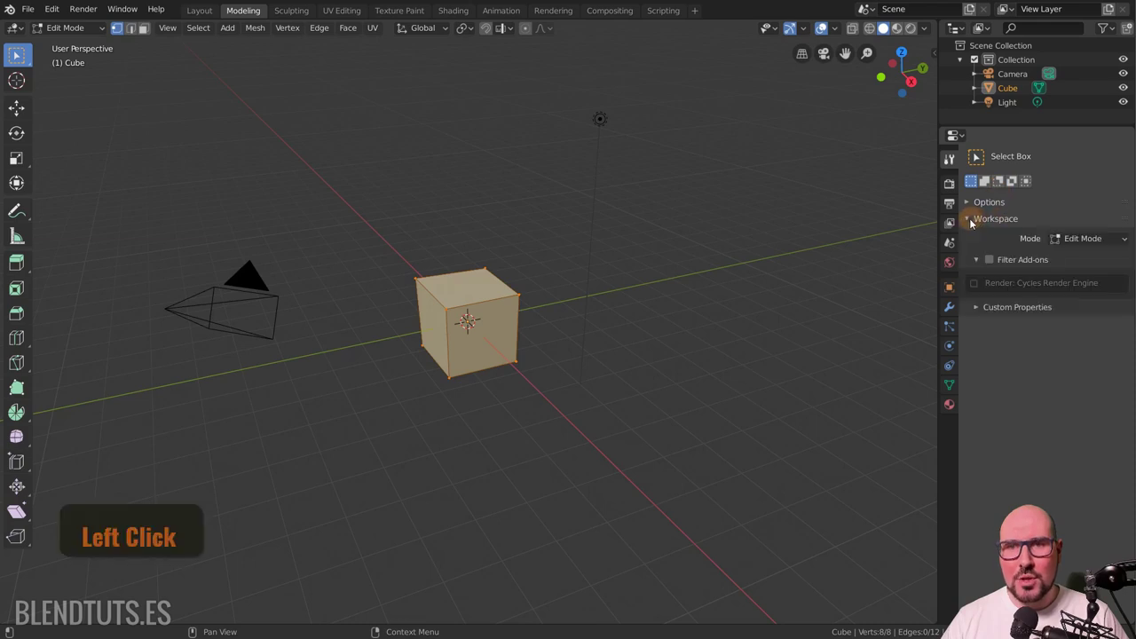
click(1084, 245)
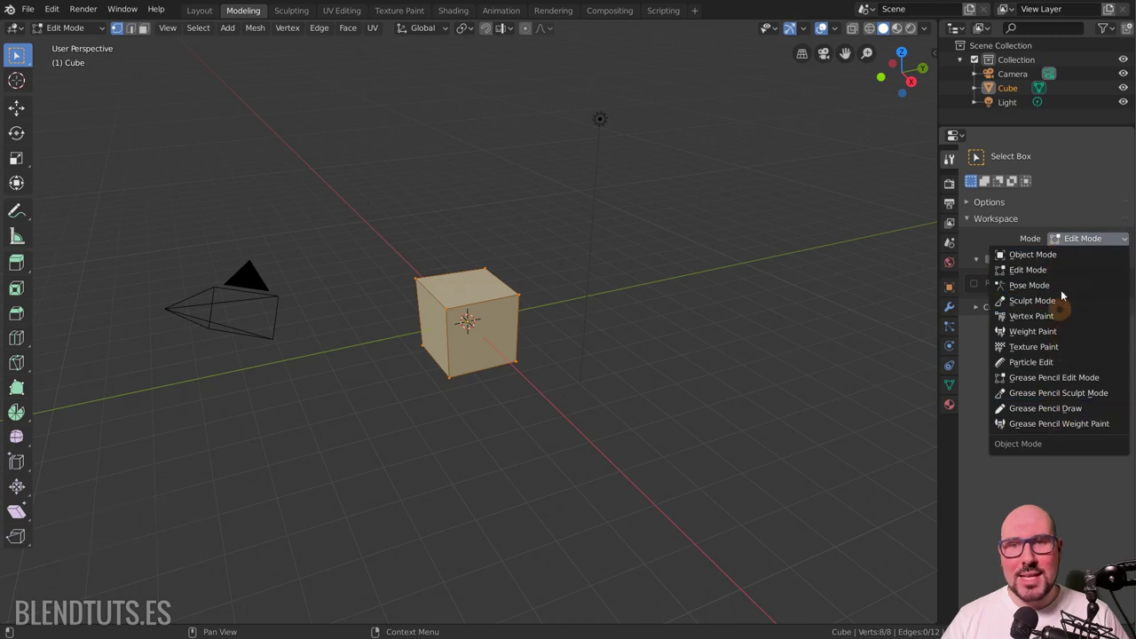
click(1073, 243)
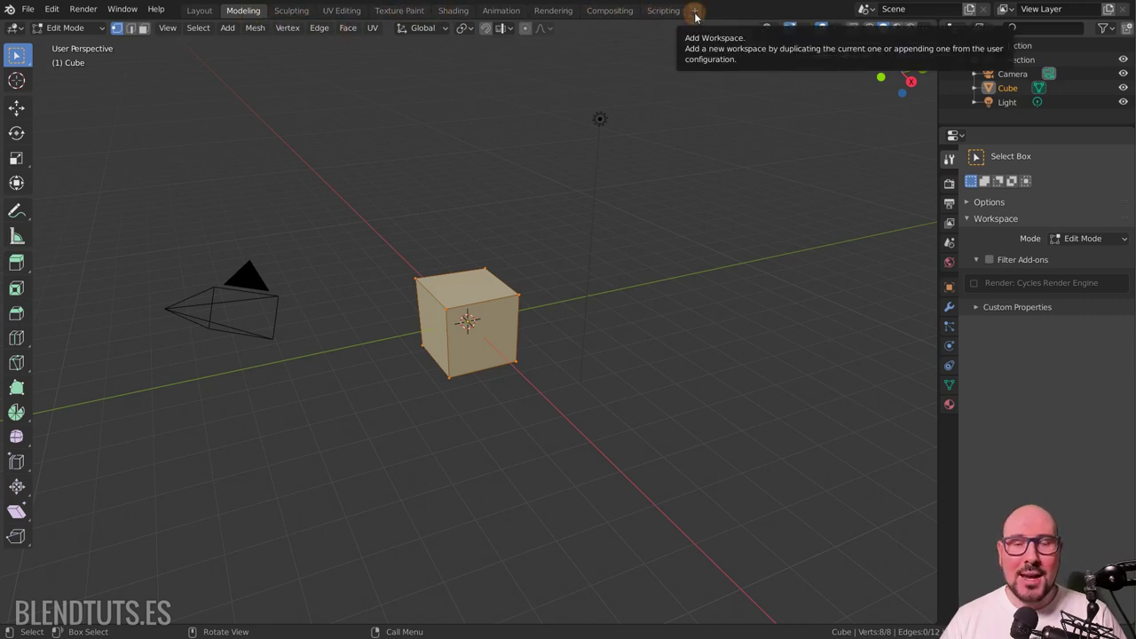
Add a General > Modeling workspace, rename it Oliver and set its Workspace Mode to Object Mode
click(701, 19)
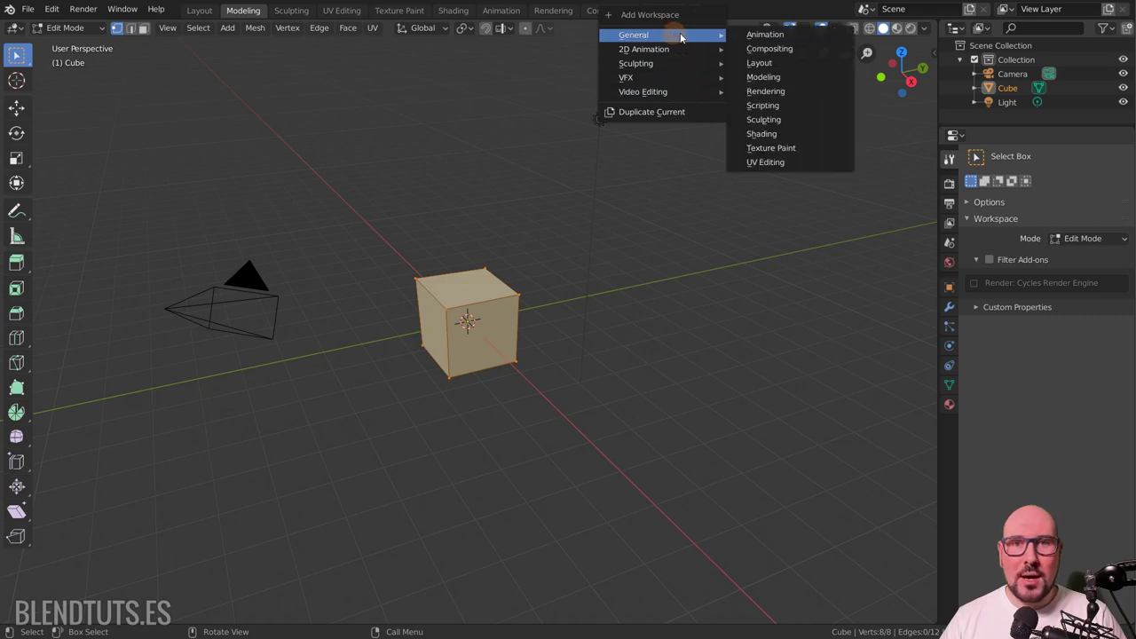
click(787, 81)
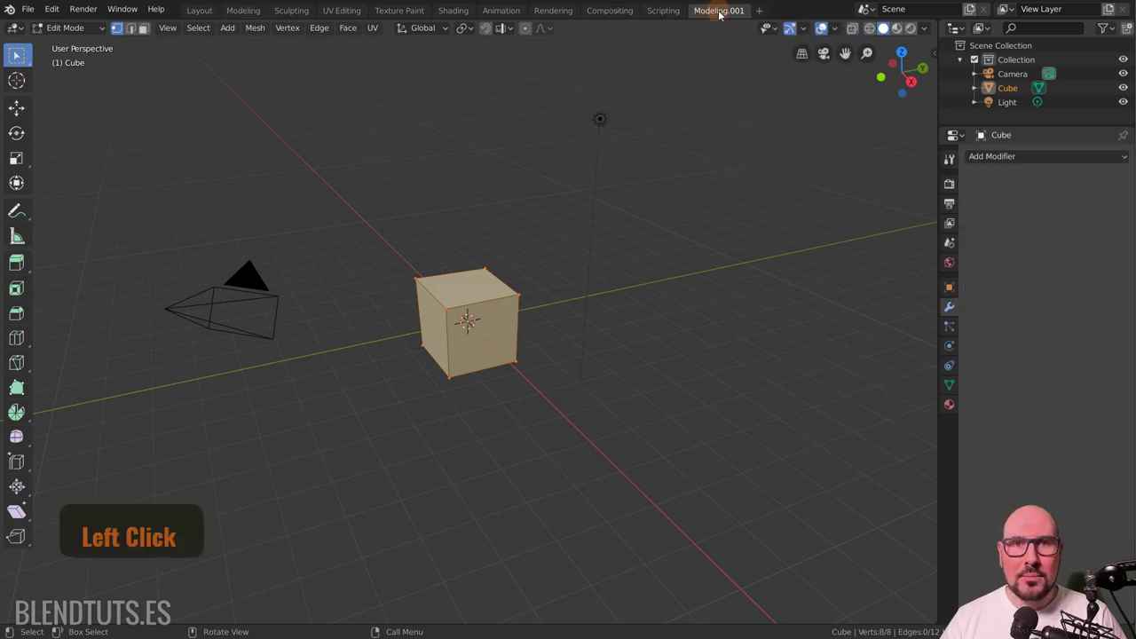
click(730, 13)
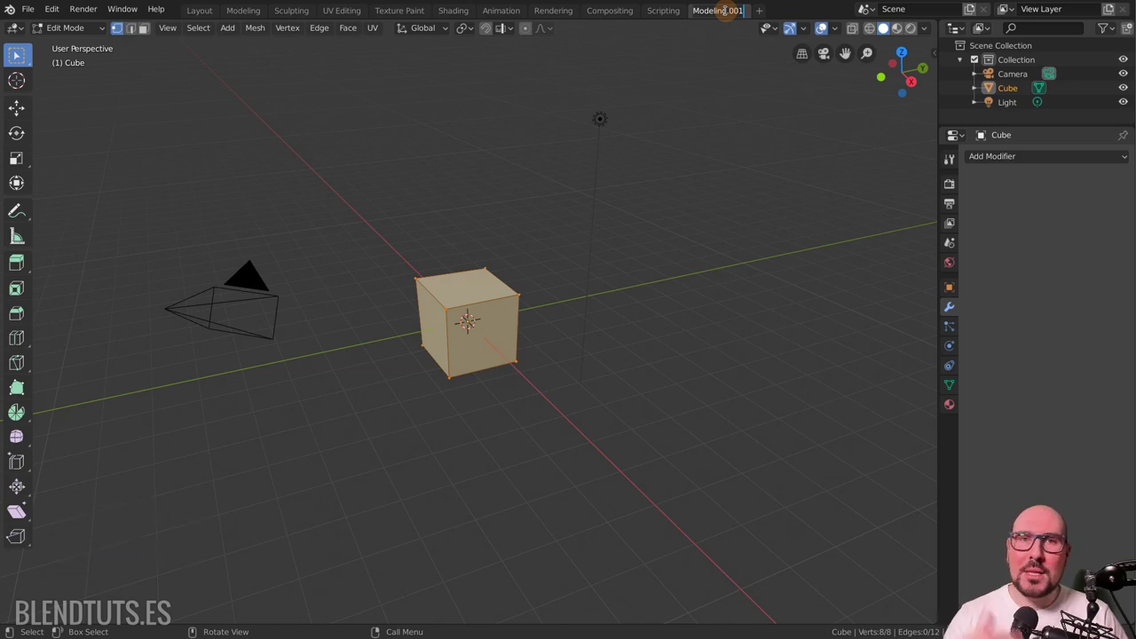
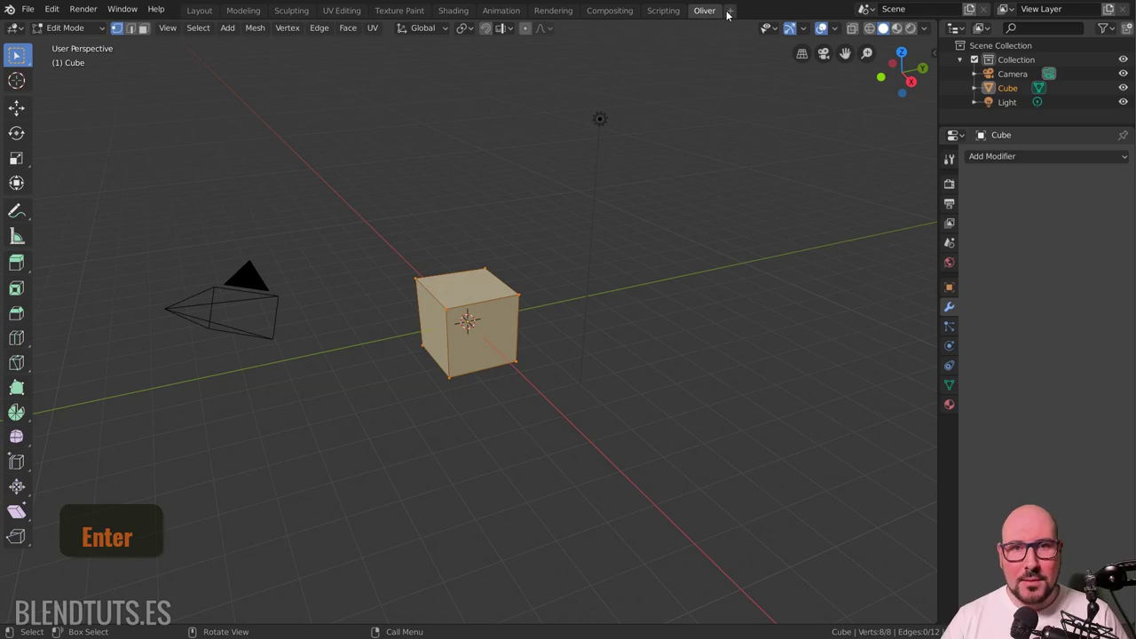
key(Return)
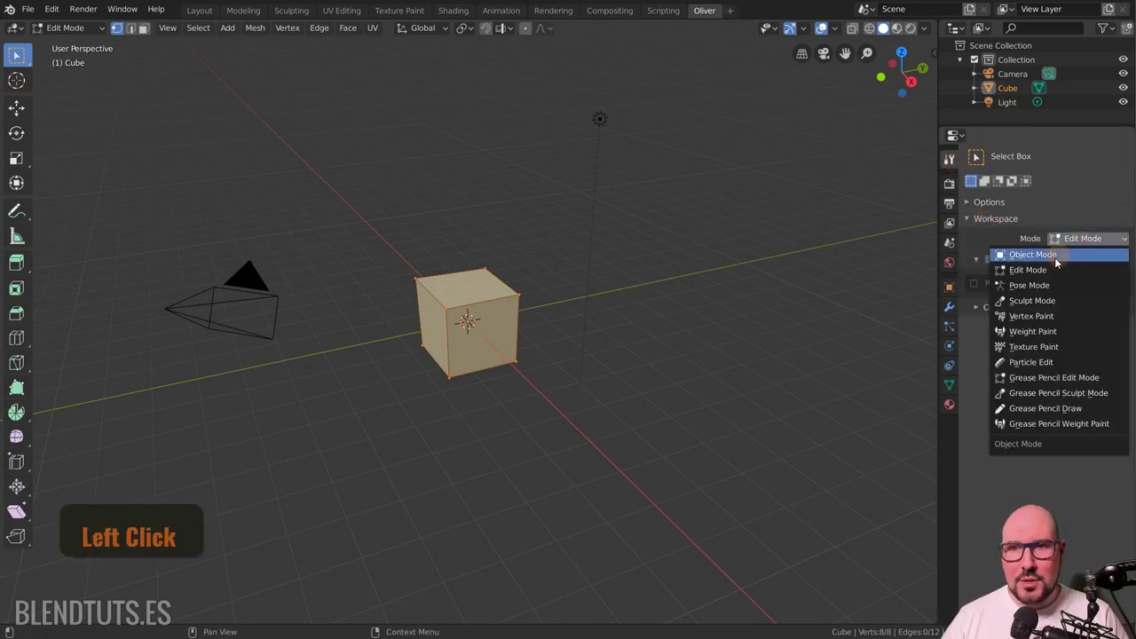
click(1055, 265)
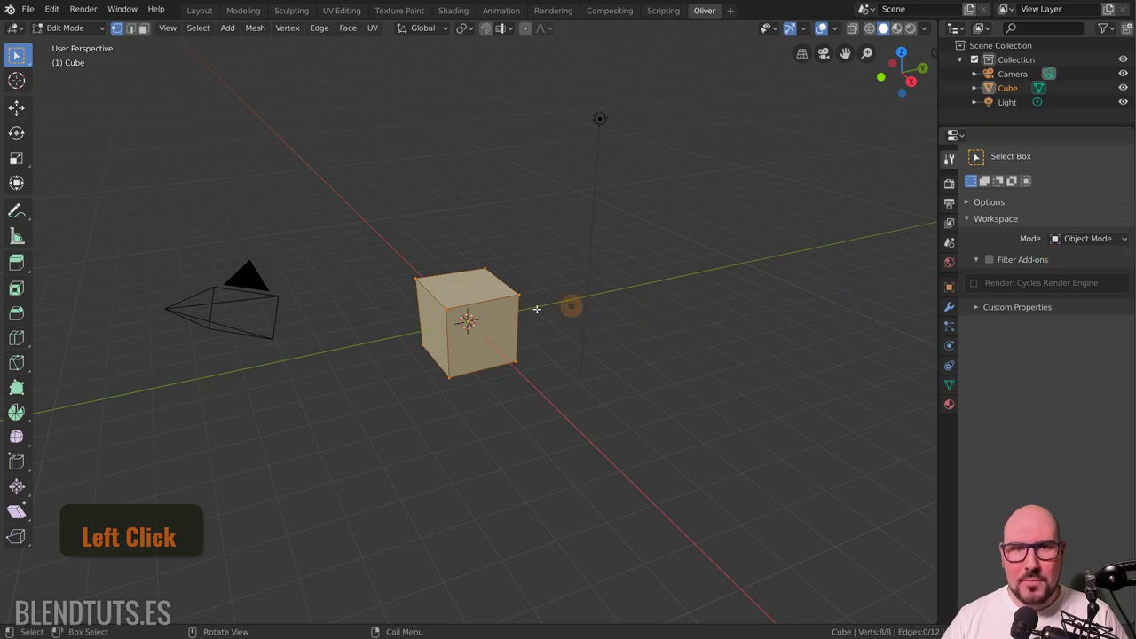
click(97, 36)
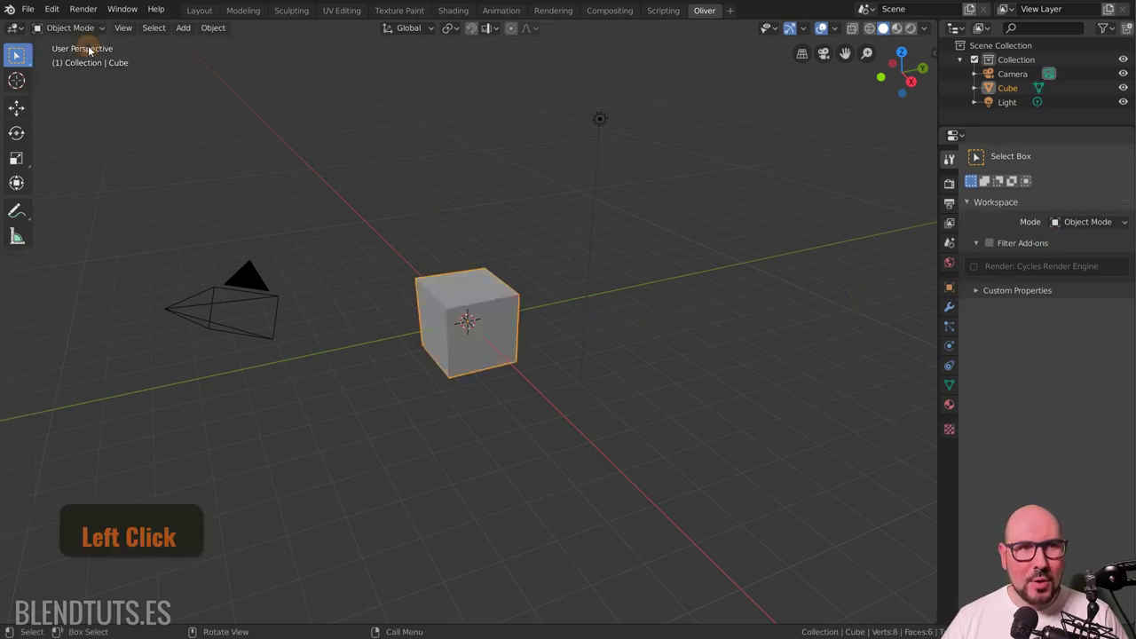
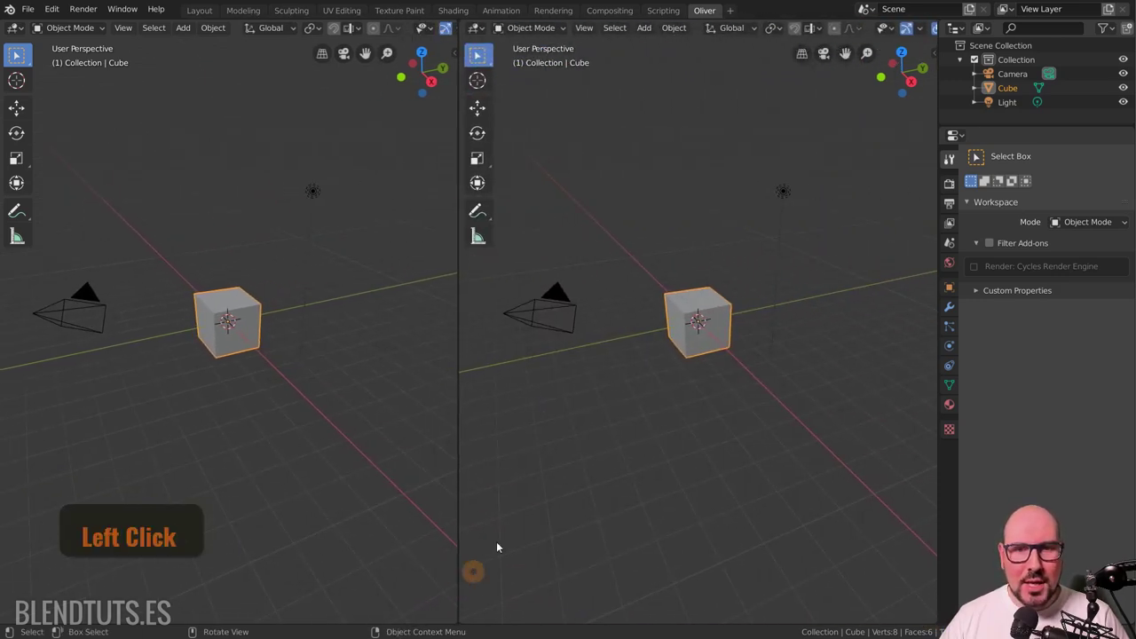
Adjust the right viewport's top view and switch it from orthographic to perspective
middle_click(743, 325)
scroll(up, 3)
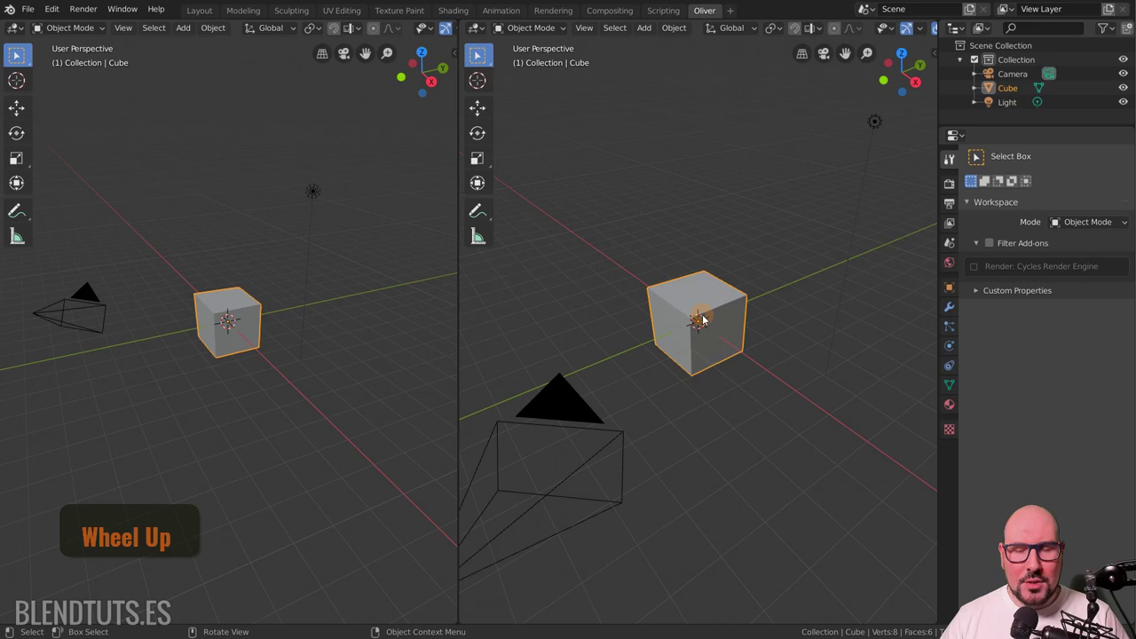
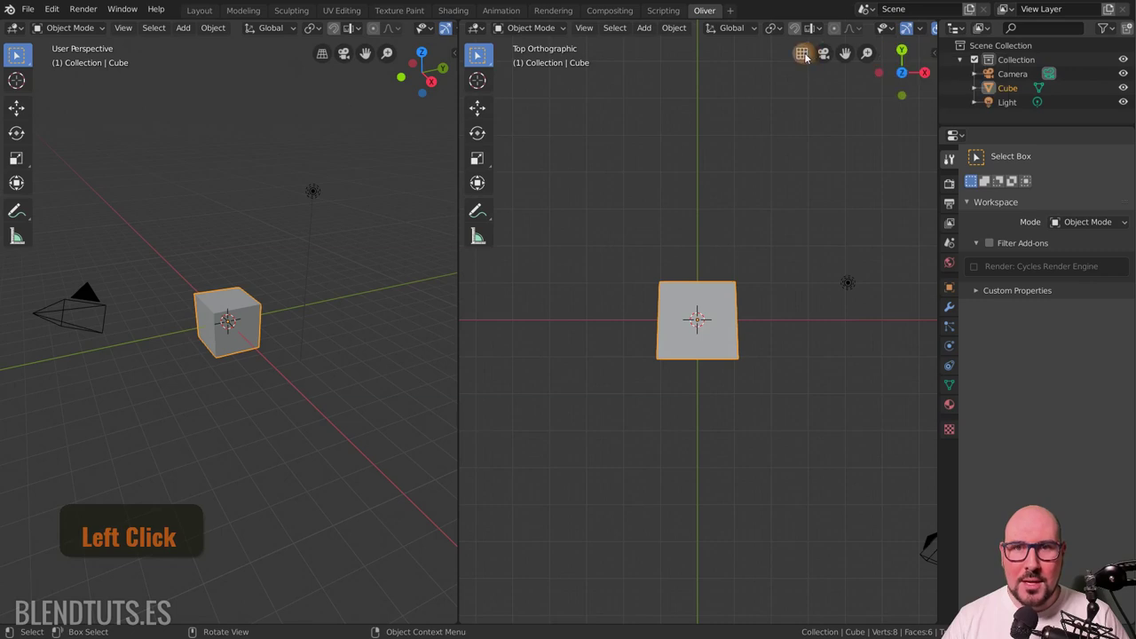
click(811, 60)
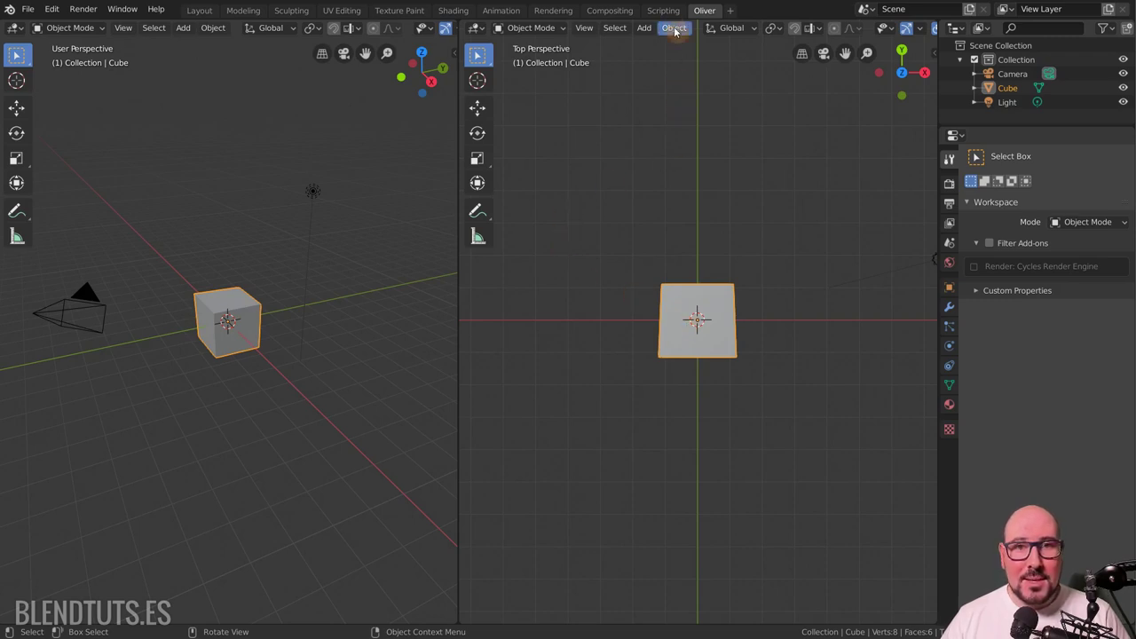
Return to the Layout workspace tab
click(207, 13)
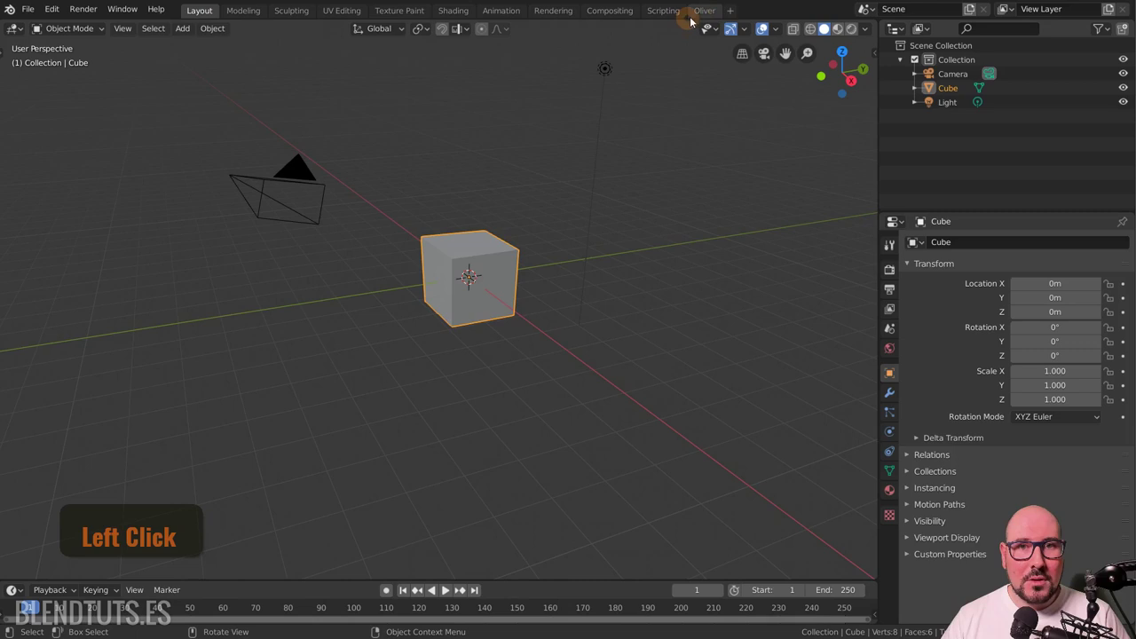
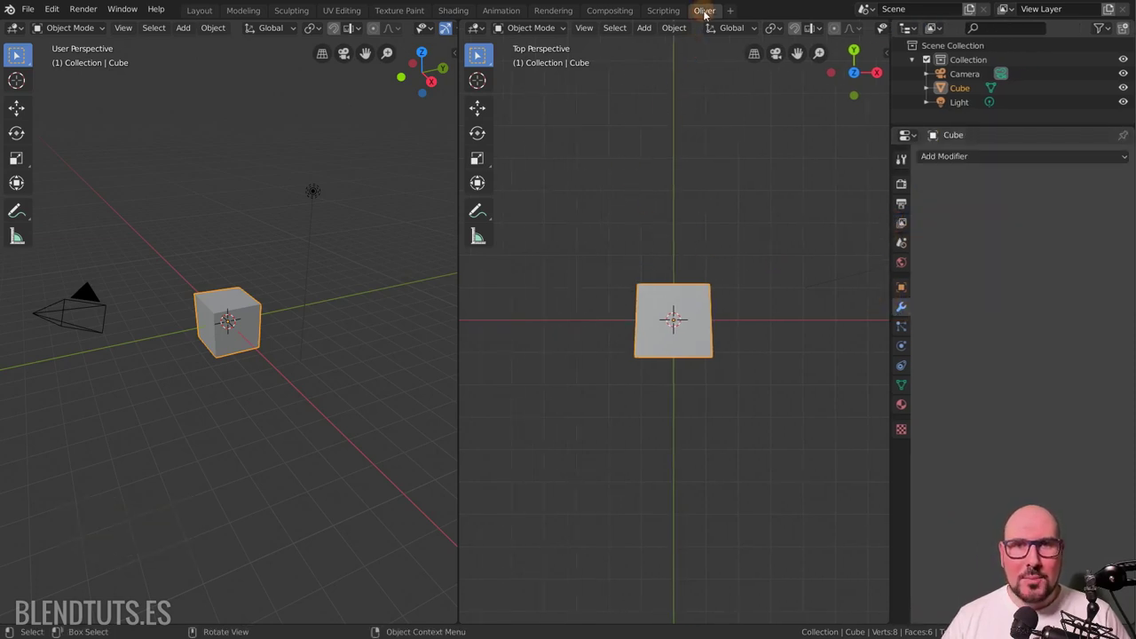
Use the Oliver tab's right-click menu to Reorder to Front, then reopen its menu and go back to Layout
right_click(709, 14)
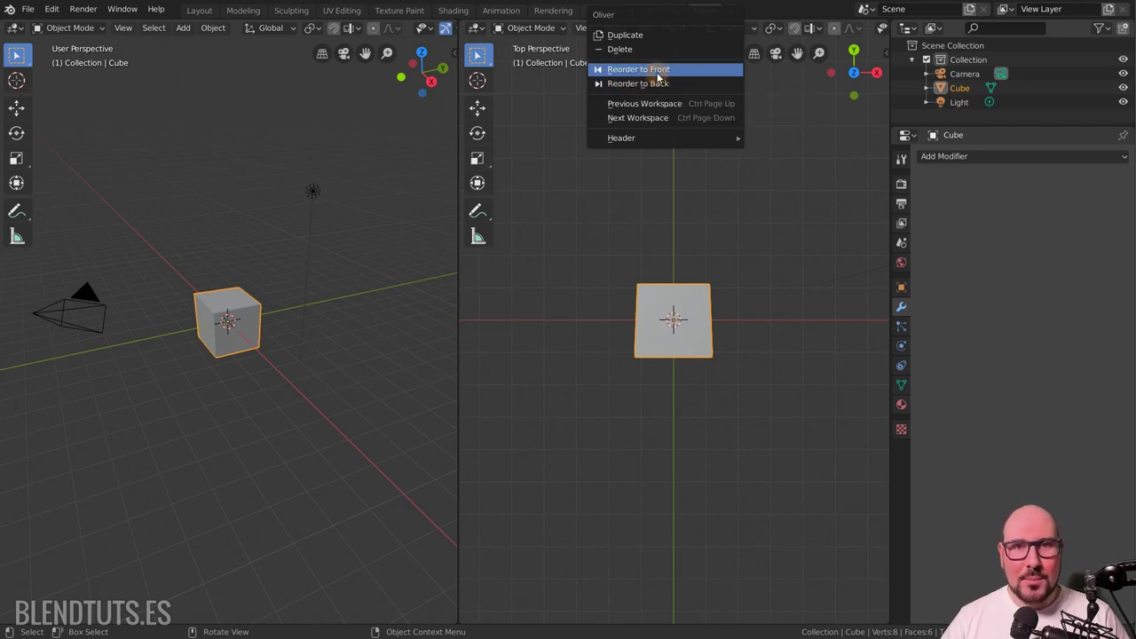
right_click(661, 75)
click(212, 18)
right_click(211, 16)
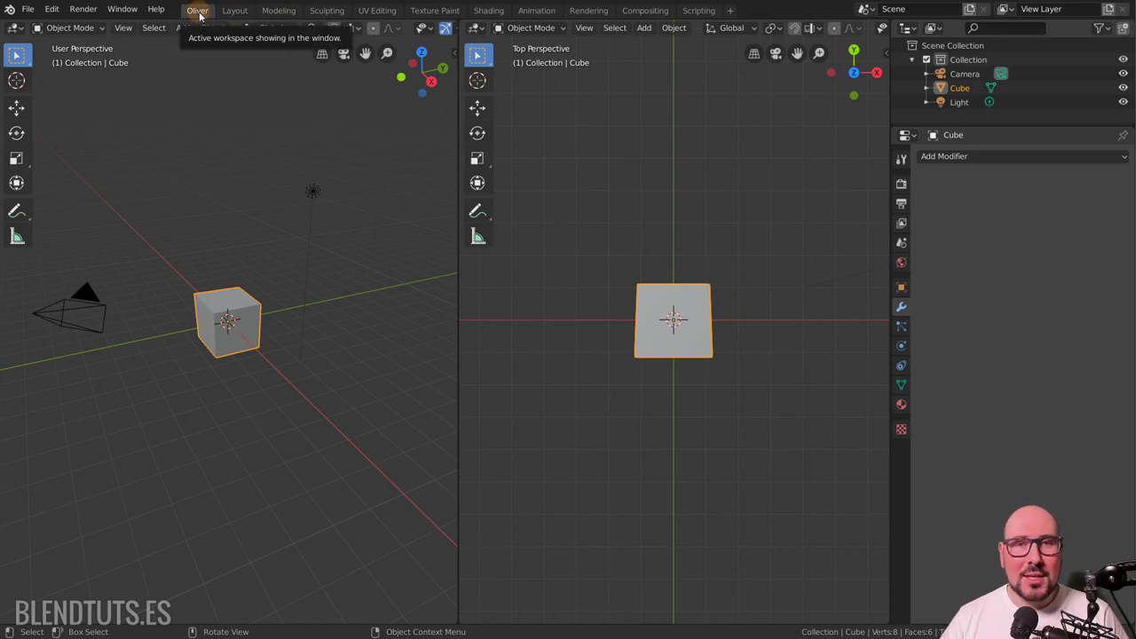
right_click(203, 15)
click(180, 51)
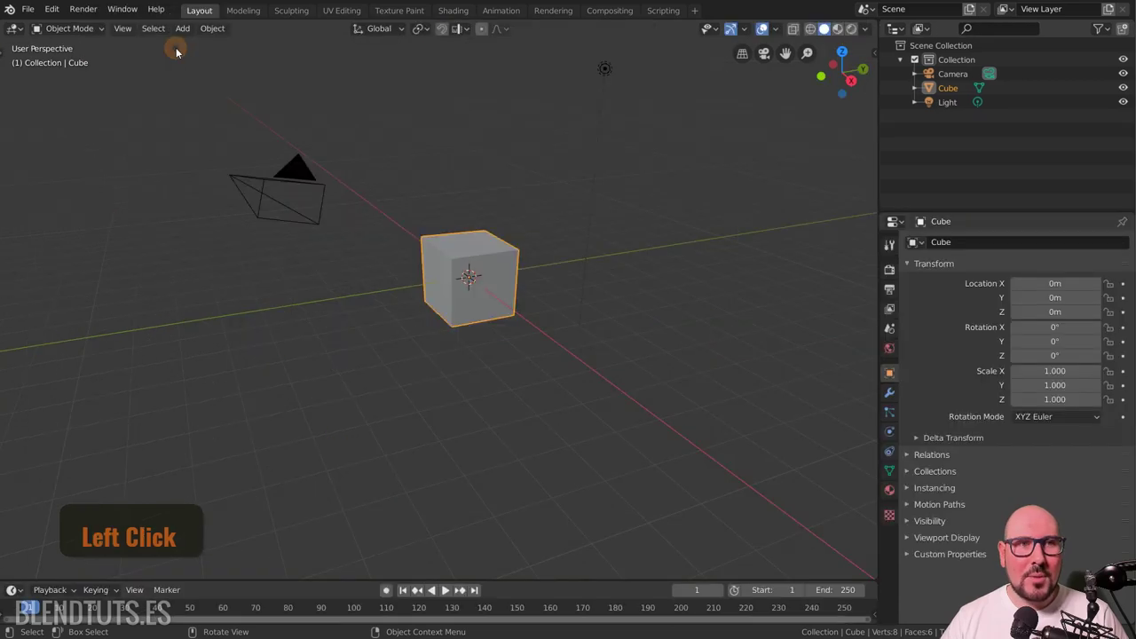